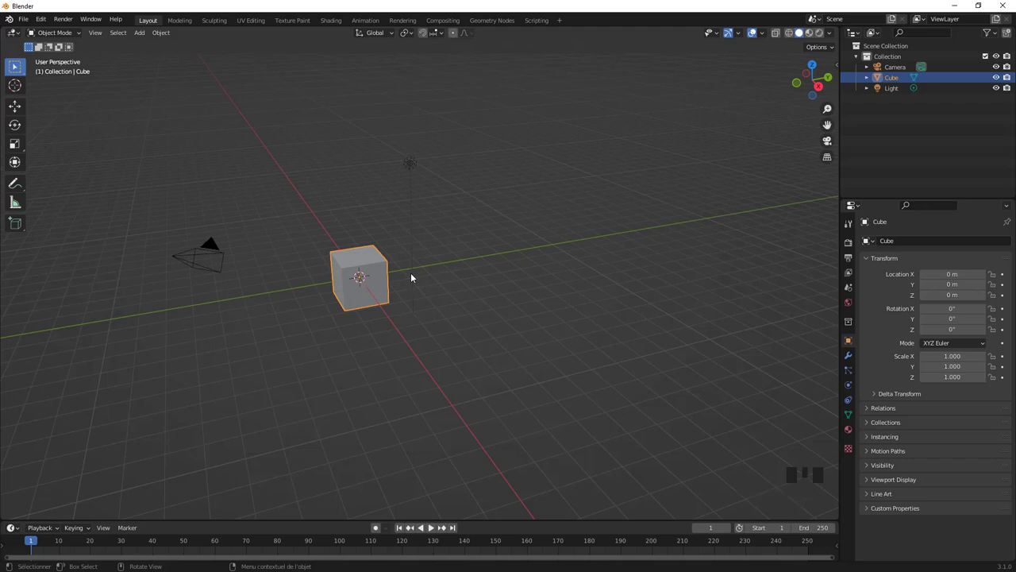
Step: Move the Preferences window lower and hover the File menu to test mouse-over opening
{"action": "left_click_drag", "start_coordinate": [49, 19], "coordinate": [354, 116]}
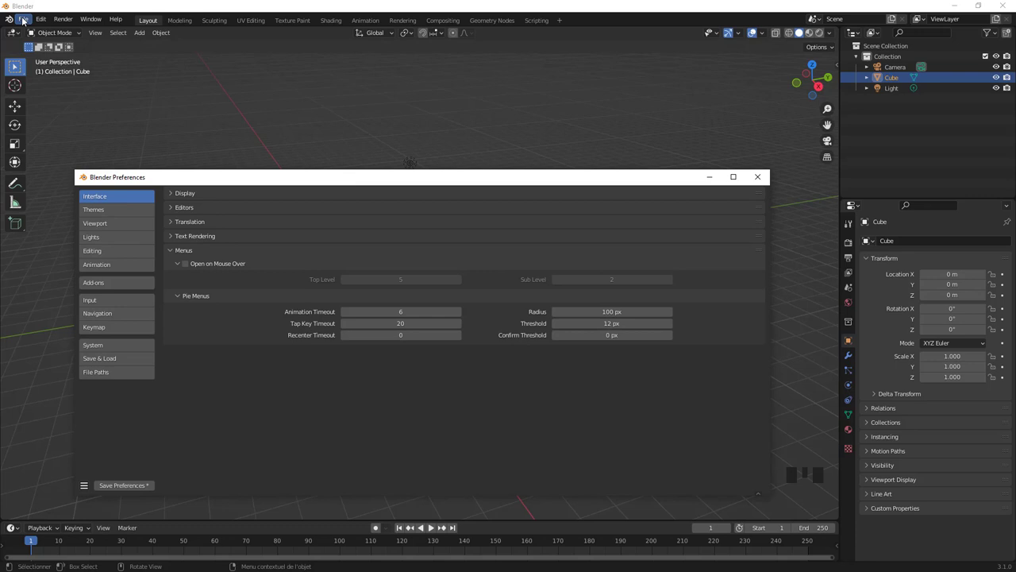
{"action": "left_click_drag", "start_coordinate": [22, 21], "coordinate": [59, 70]}
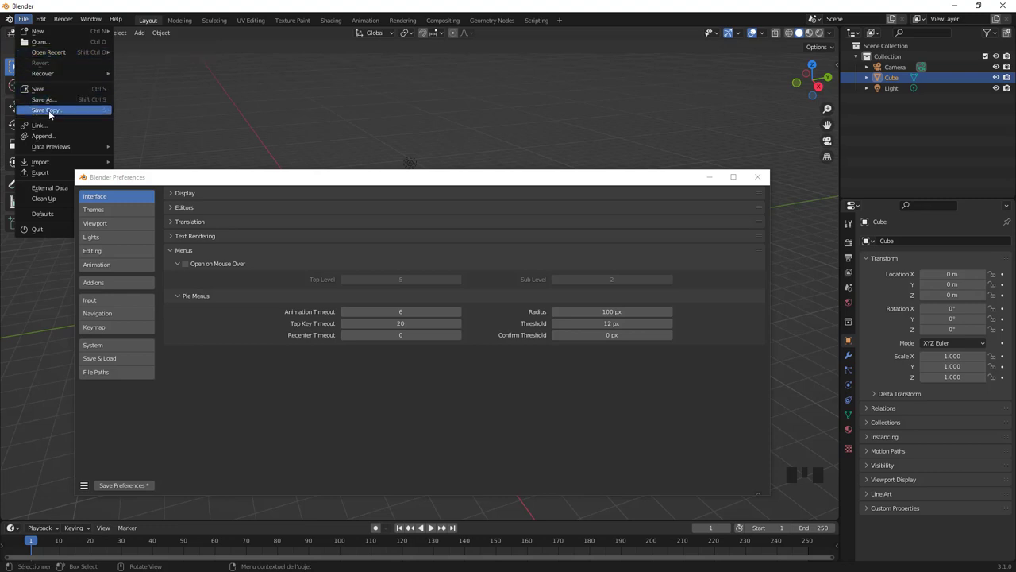
Step: Close the File menu and return focus to the 3D viewport for pie menu testing
{"action": "left_click", "coordinate": [186, 88]}
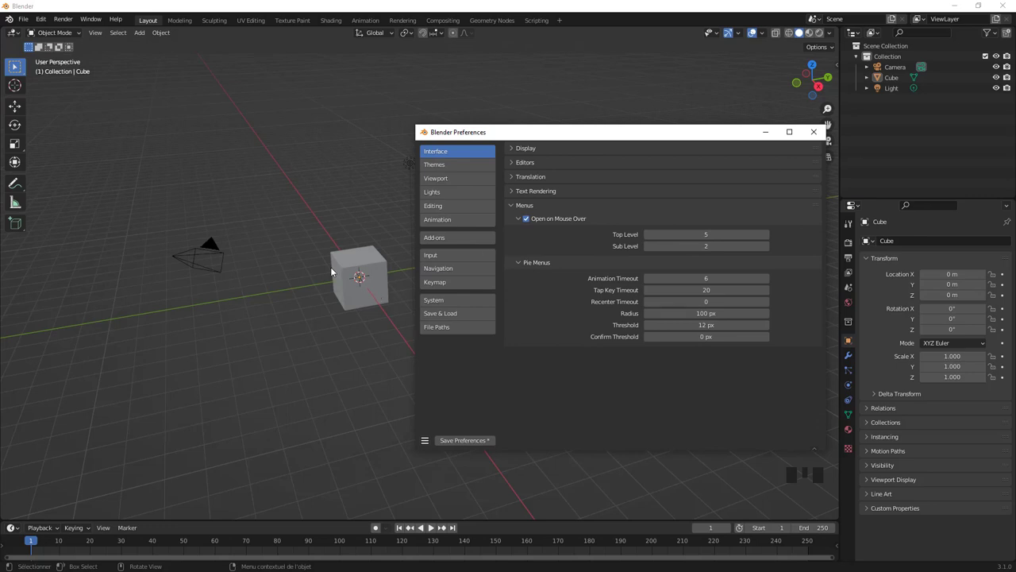
{"action": "left_click", "coordinate": [320, 270]}
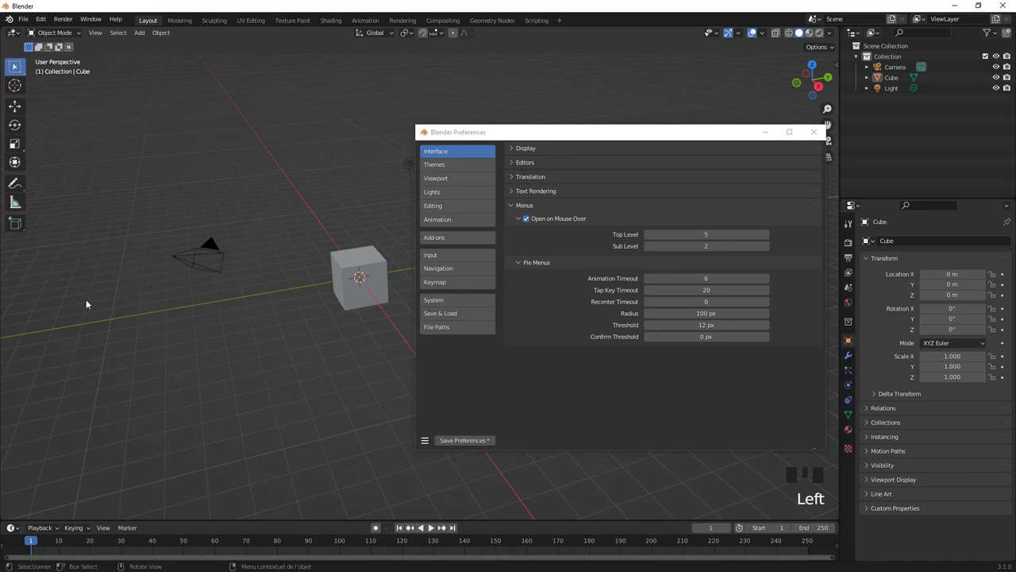
Step: Test a 1000 animation timeout with the shading pie menu, then settle on 30 and retest
{"action": "key", "text": "z"}
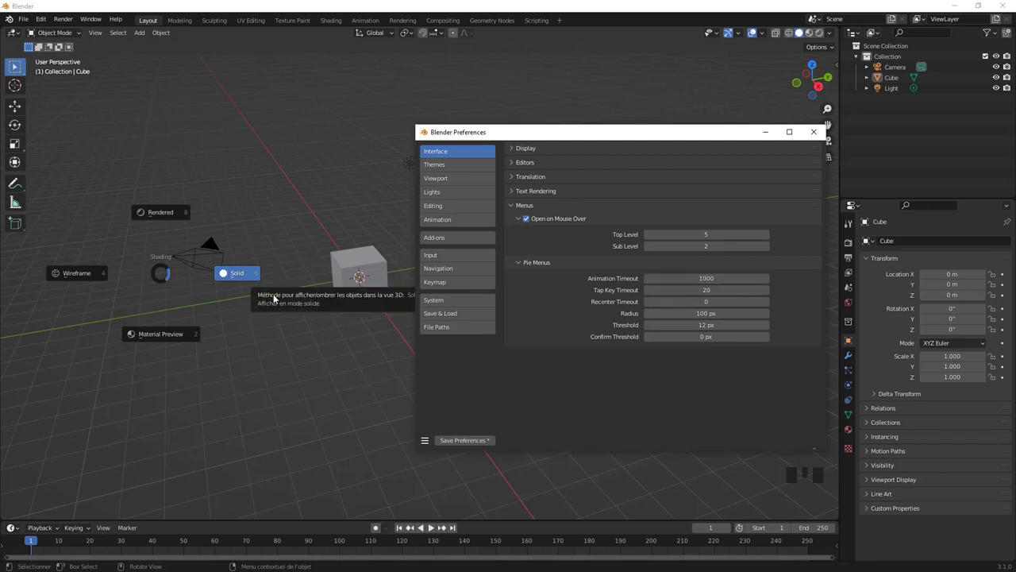
{"action": "key", "text": "Escape"}
{"action": "key", "text": "z"}
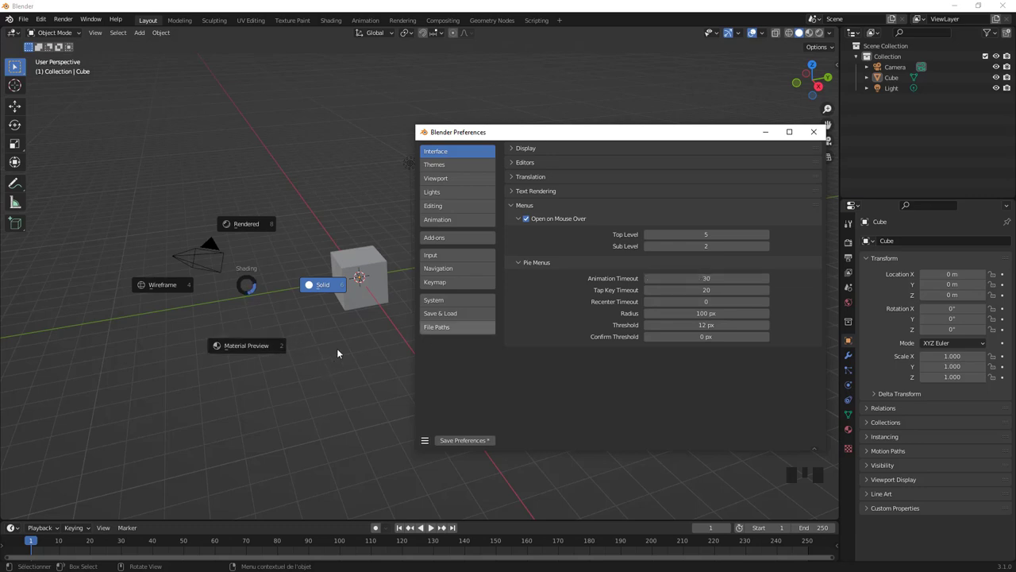
{"action": "key", "text": "Escape"}
{"action": "key", "text": "z"}
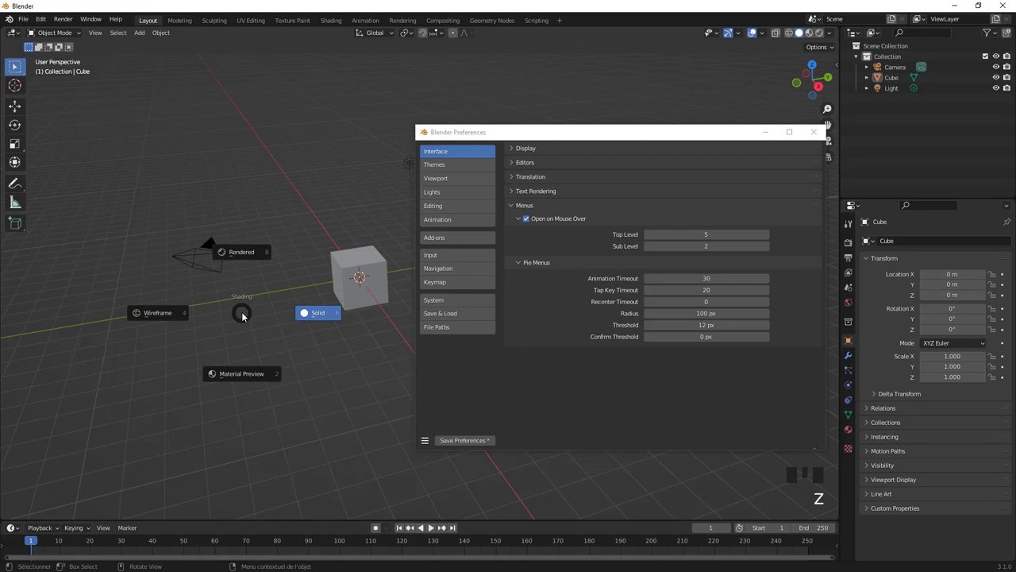
Step: Set the tap key timeout to 1000 and test the shading pie menu, choosing Wireframe
{"action": "key", "text": "z"}
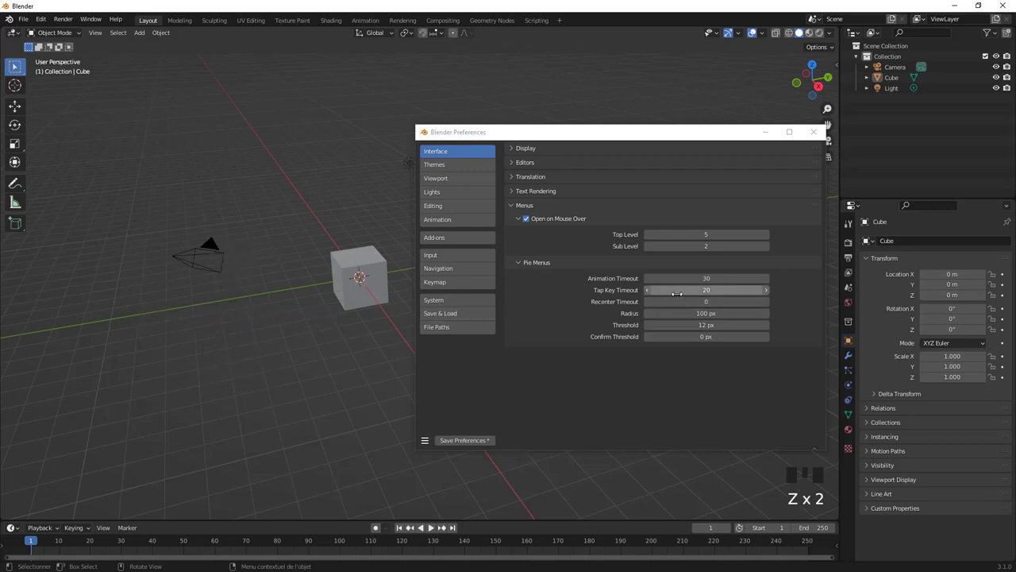
{"action": "key", "text": "Escape"}
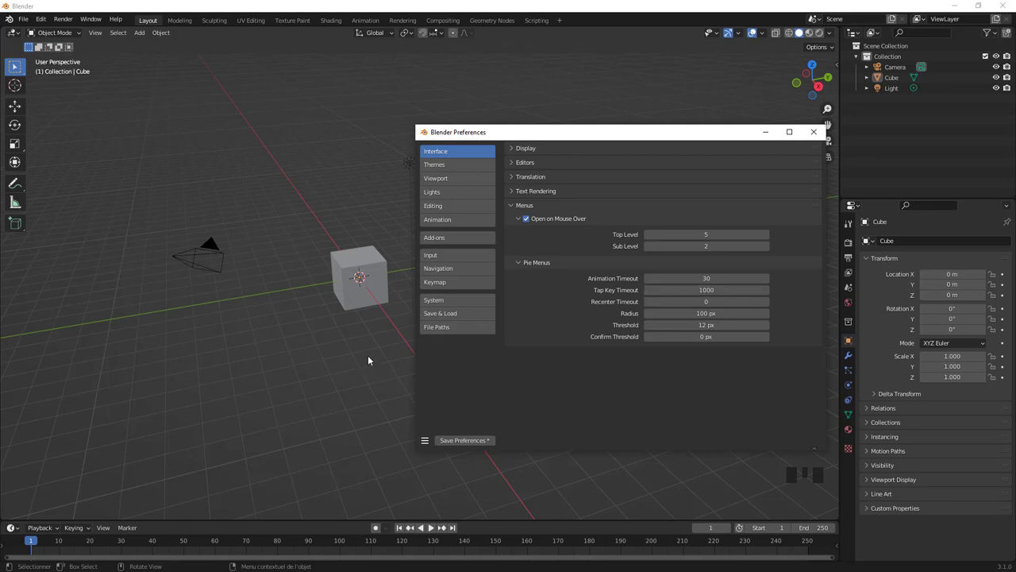
{"action": "left_click", "coordinate": [338, 364]}
{"action": "key", "text": "n"}
{"action": "key", "text": "n"}
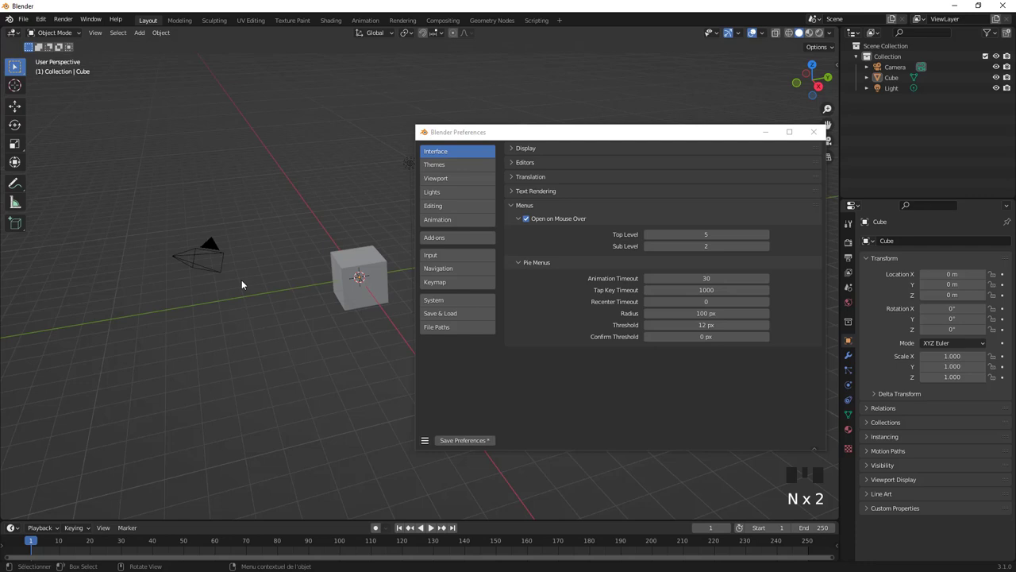
Step: Reset the tap key timeout to its default of 20 and switch shading back to Solid
{"action": "key", "text": "z"}
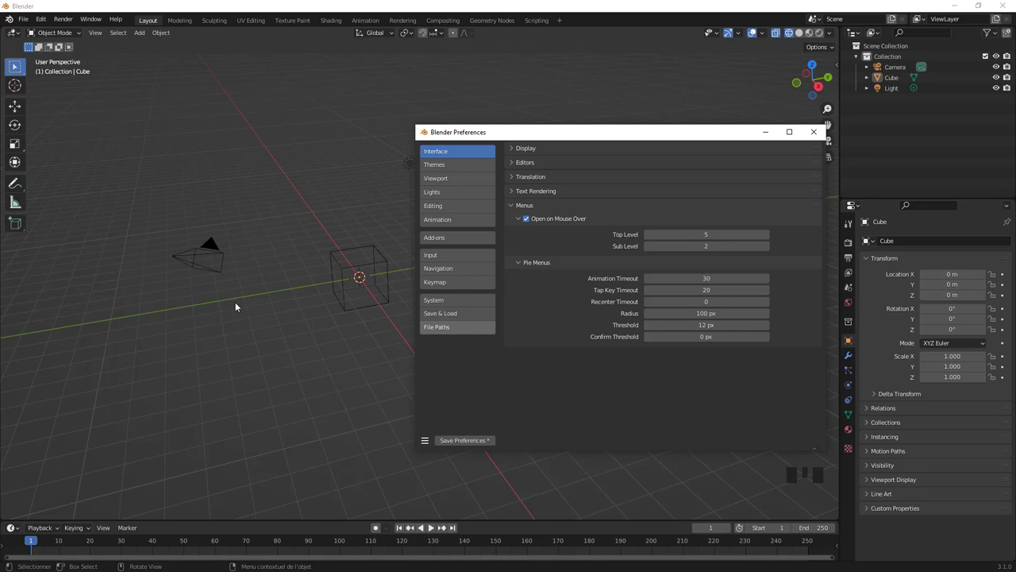
{"action": "left_click", "coordinate": [239, 332]}
Step: Test the shading pie menu at a 386 px radius, then again at 79 px
{"action": "key", "text": "z"}
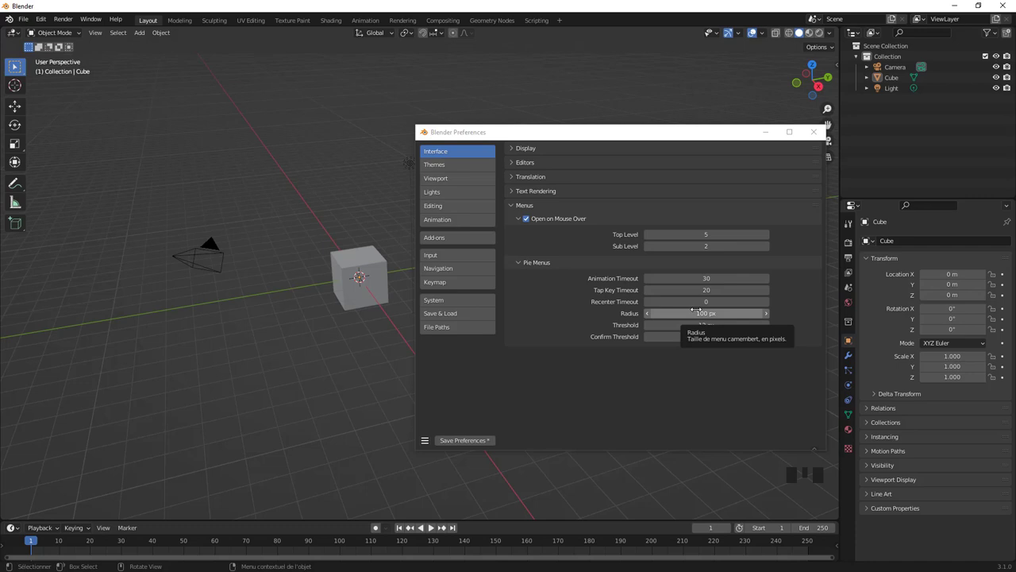
{"action": "key", "text": "z"}
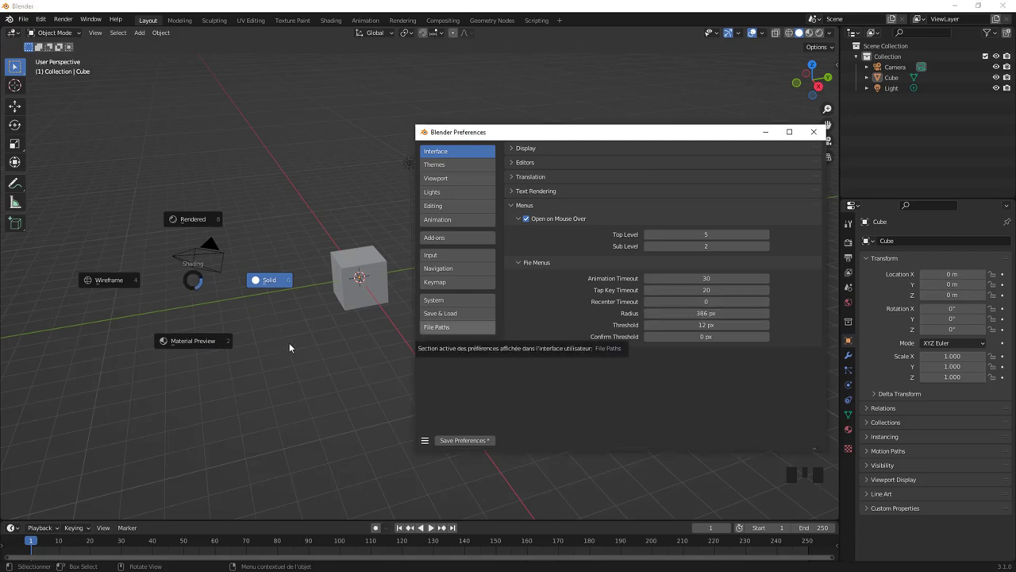
{"action": "key", "text": "z"}
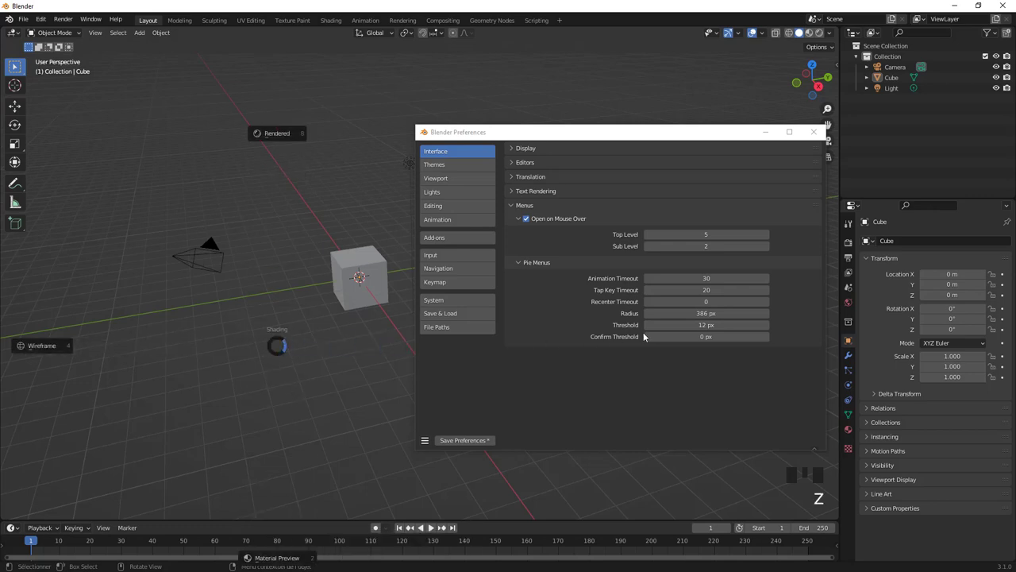